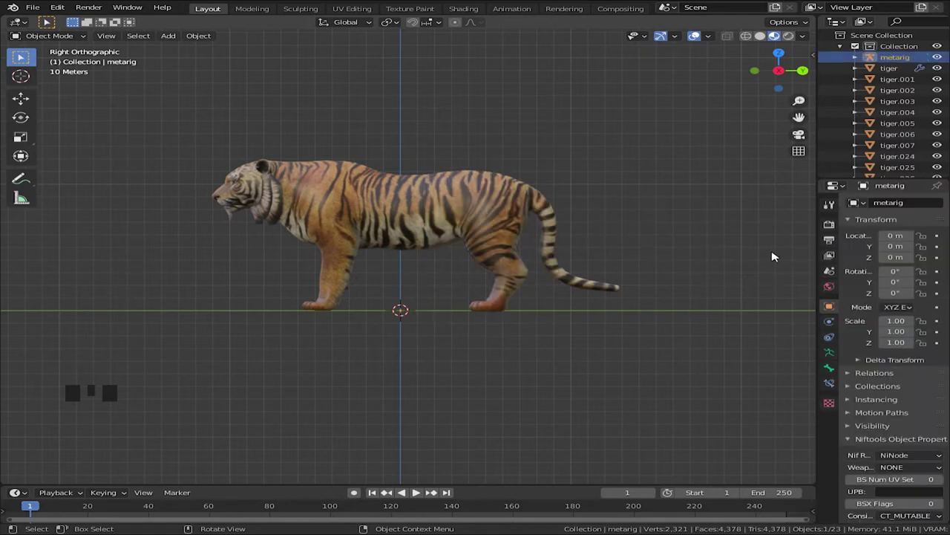
Scale the metarig up to the tiger's size and enable In Front display for the armature.
key("s")
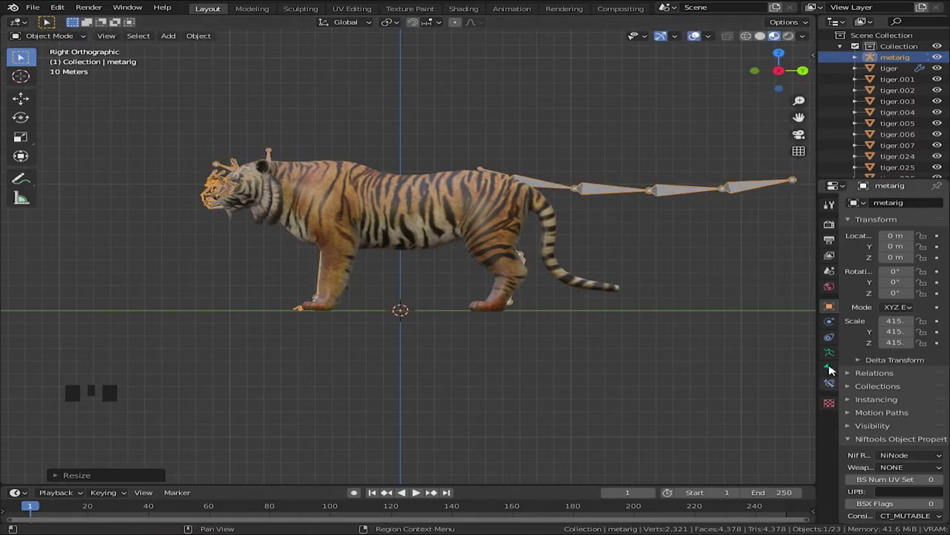
left_click(844, 355)
left_click_drag(892, 363, 906, 442)
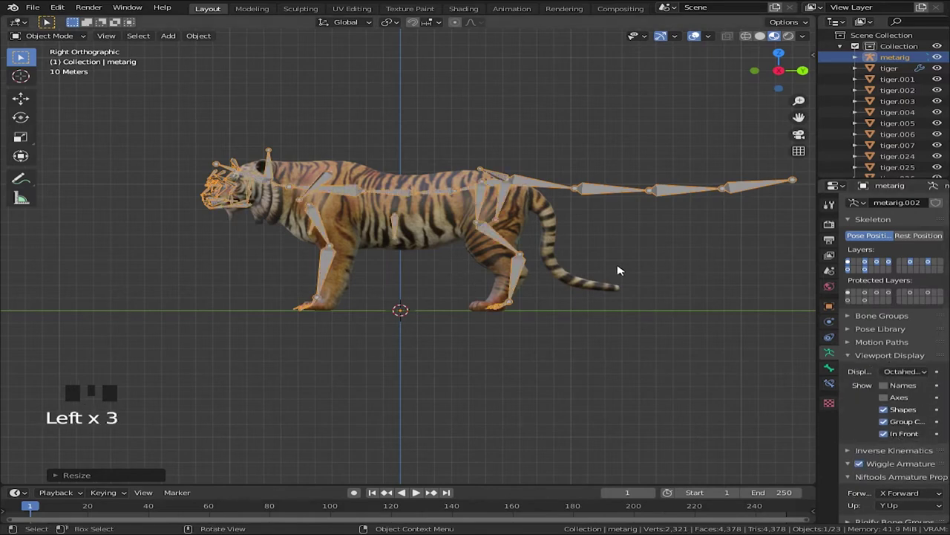
Align the metarig over the tiger along X from top view, refine its scale, and enter Edit Mode.
key("KP_7")
scroll("up", 3)
left_click_drag(624, 295, 540, 326)
scroll("down", 3)
scroll("up", 3)
key("g")
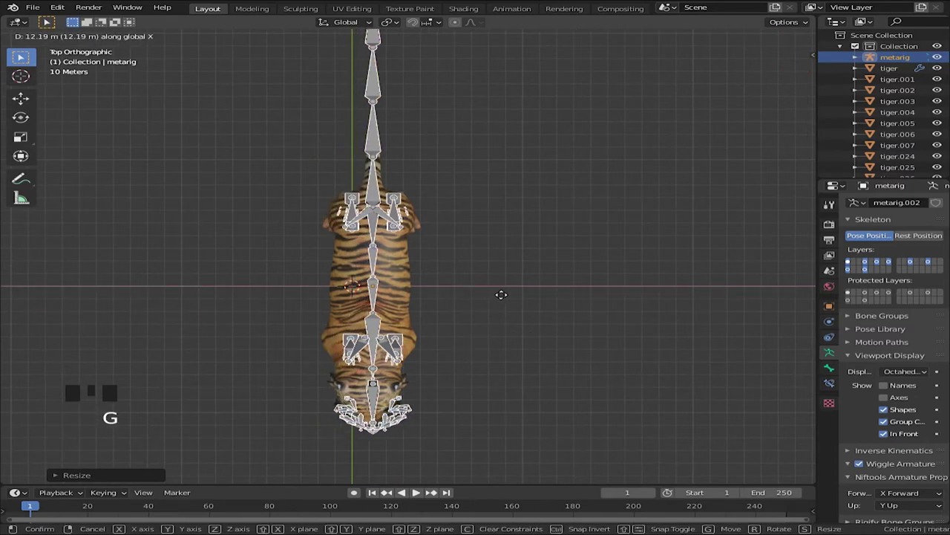
key("KP_3")
scroll("up", 3)
scroll("down", 3)
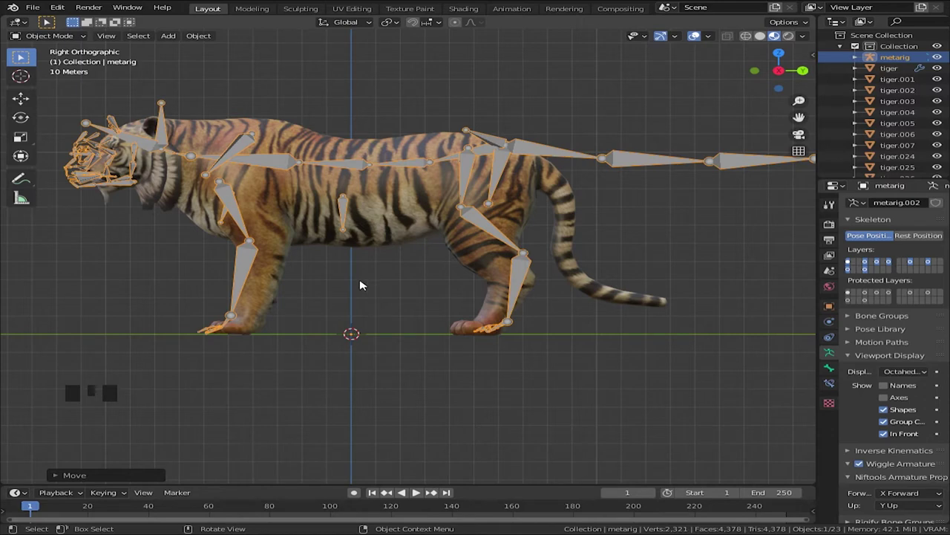
key("s")
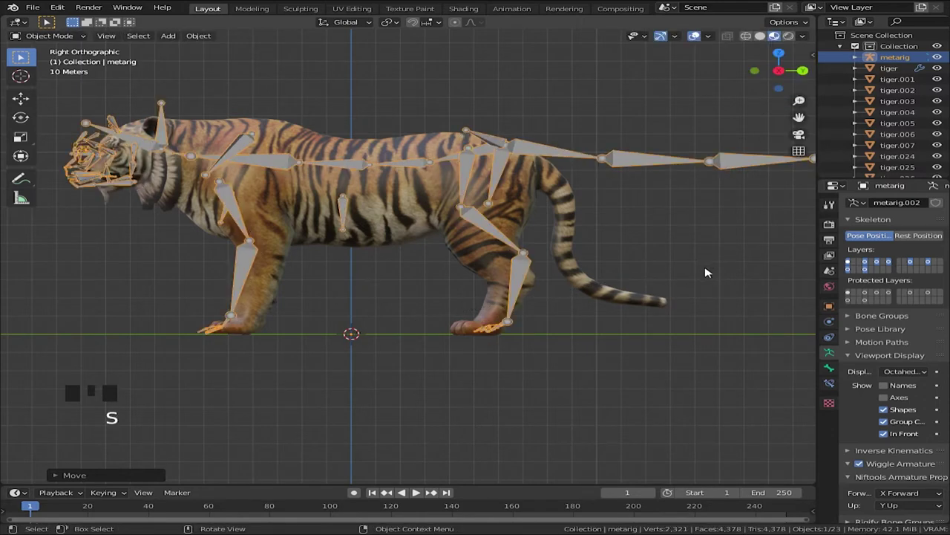
scroll("down", 3)
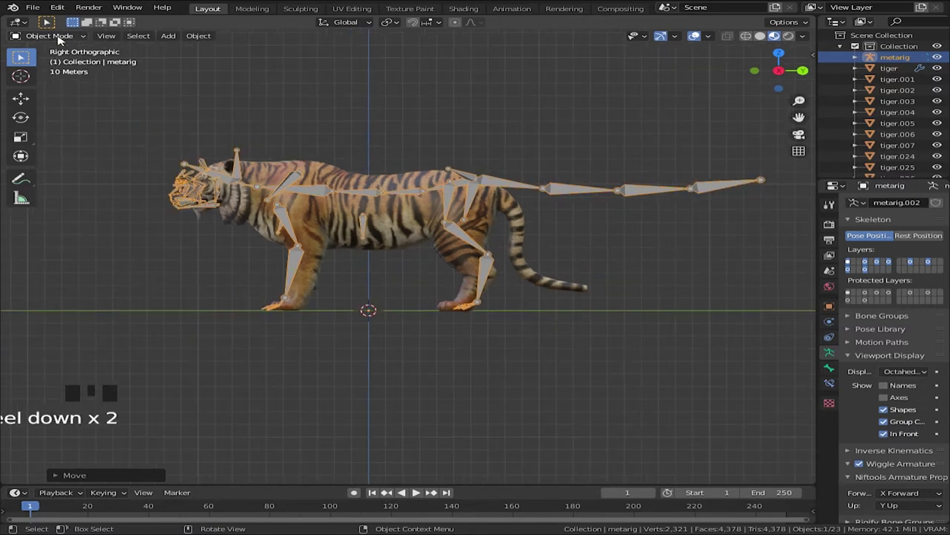
left_click_drag(61, 40, 462, 326)
Box-select the extra claw and toe bones on the paws and delete them.
scroll("up", 3)
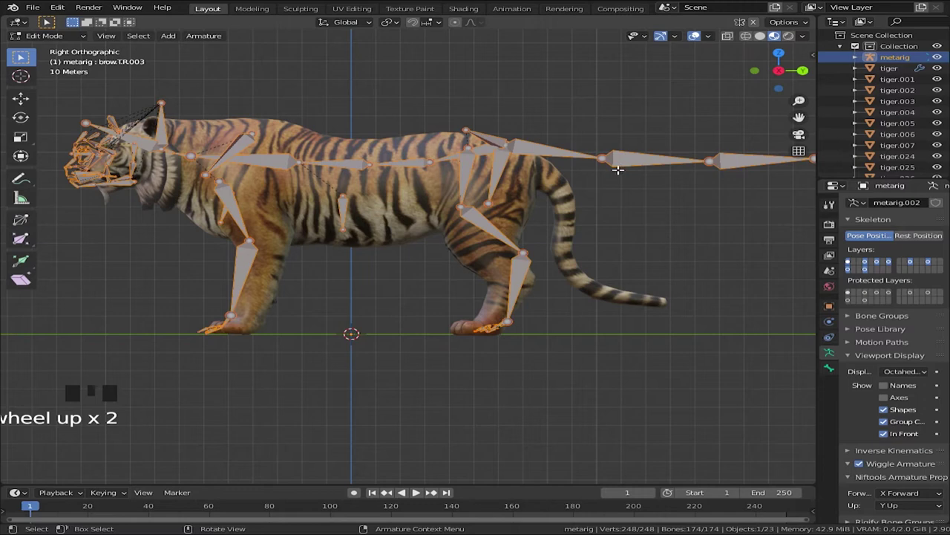
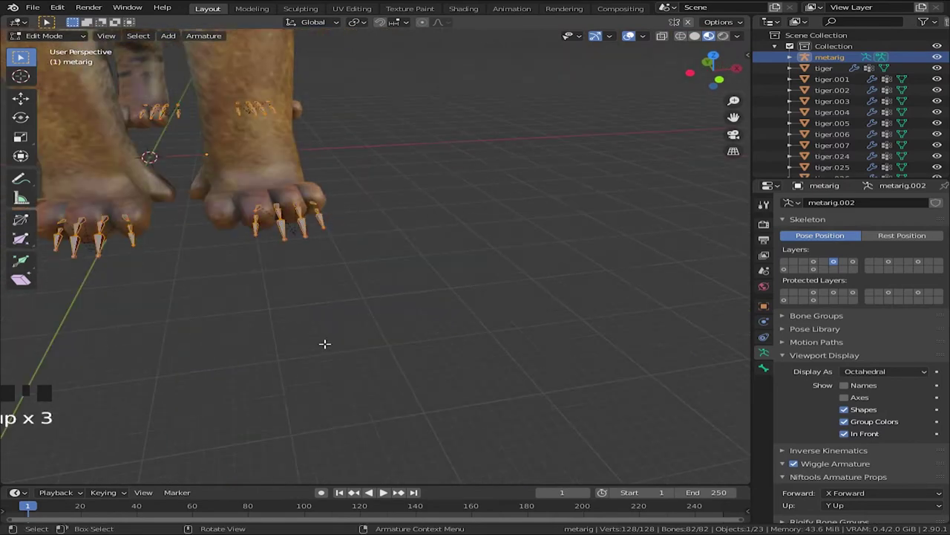
left_click_drag(231, 268, 385, 389)
key("KP_3")
scroll("down", 3)
scroll("down", 3)
scroll("up", 3)
left_click_drag(605, 405, 433, 352)
key("x")
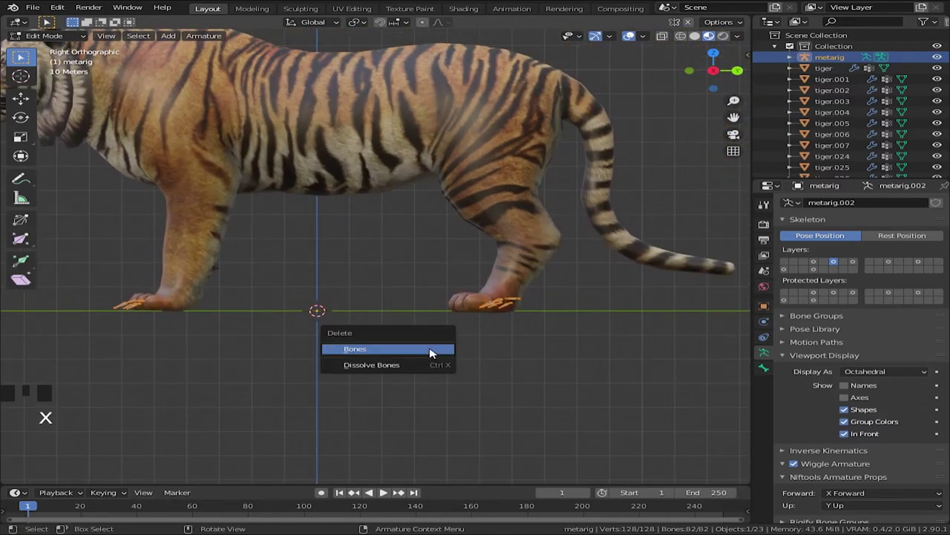
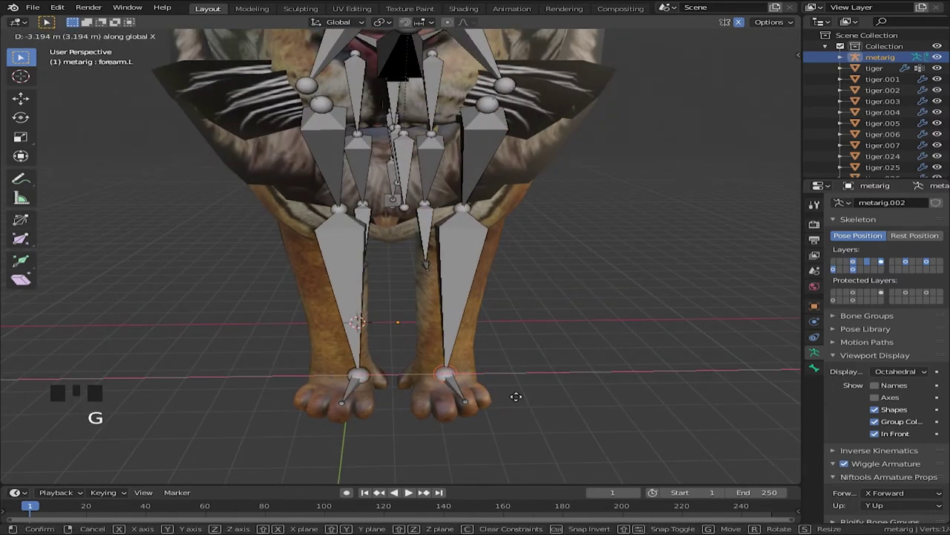
Move the foot bones onto the tiger's paws along X and return to Object Mode.
left_click(749, 29)
key("g")
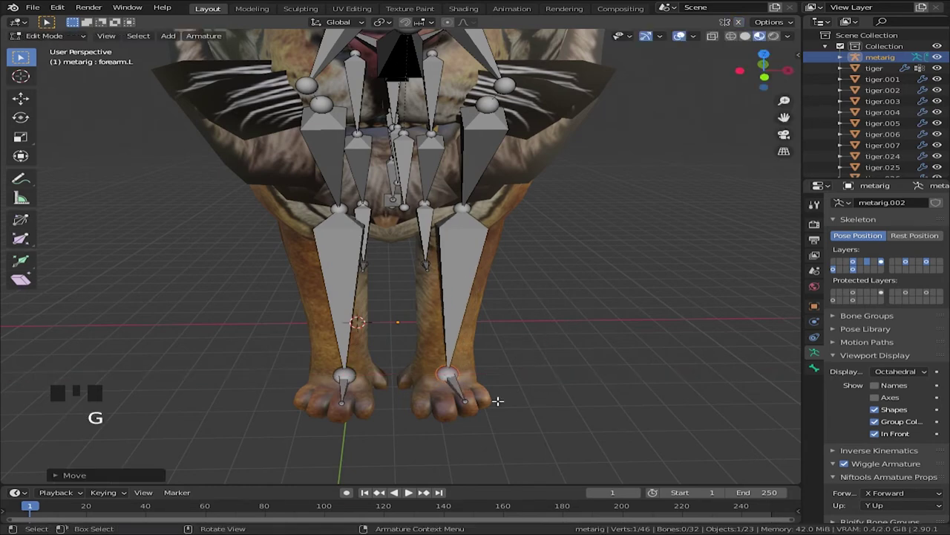
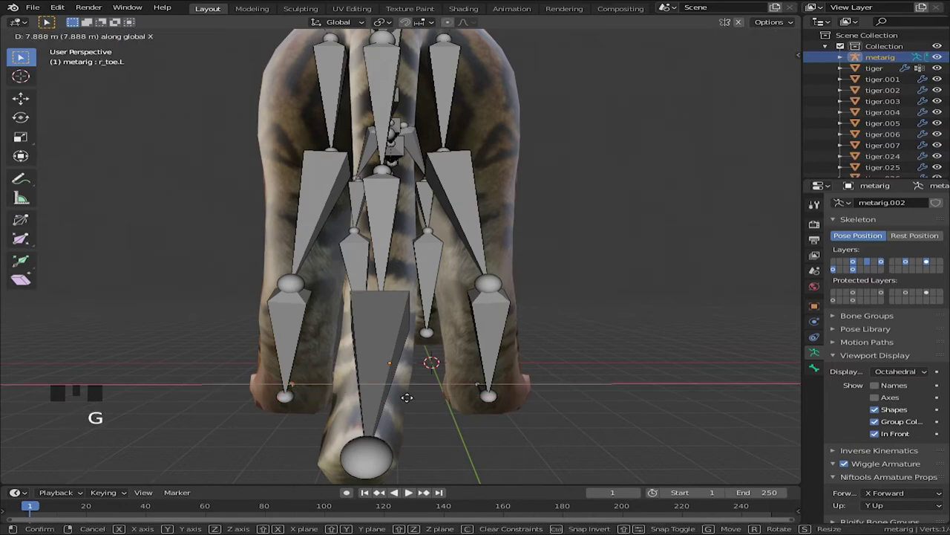
key("KP_3")
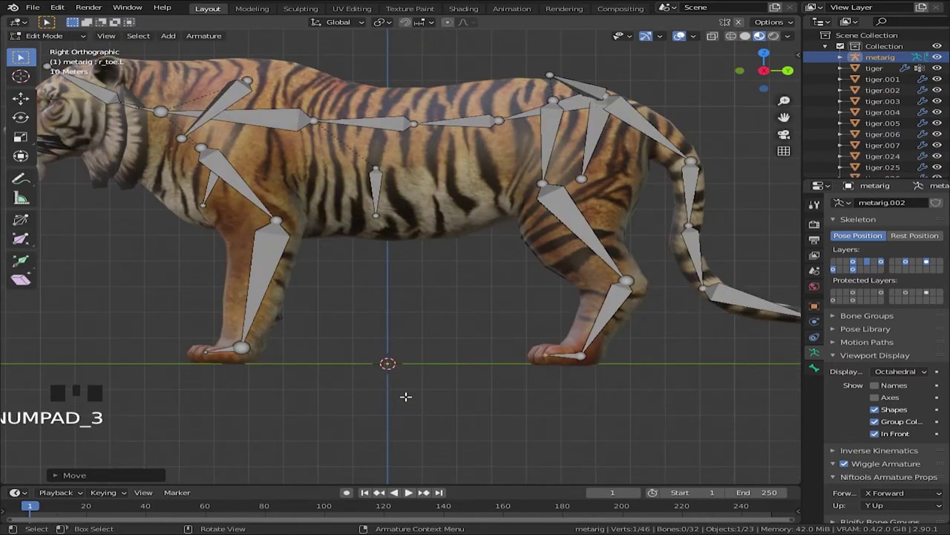
scroll("down", 3)
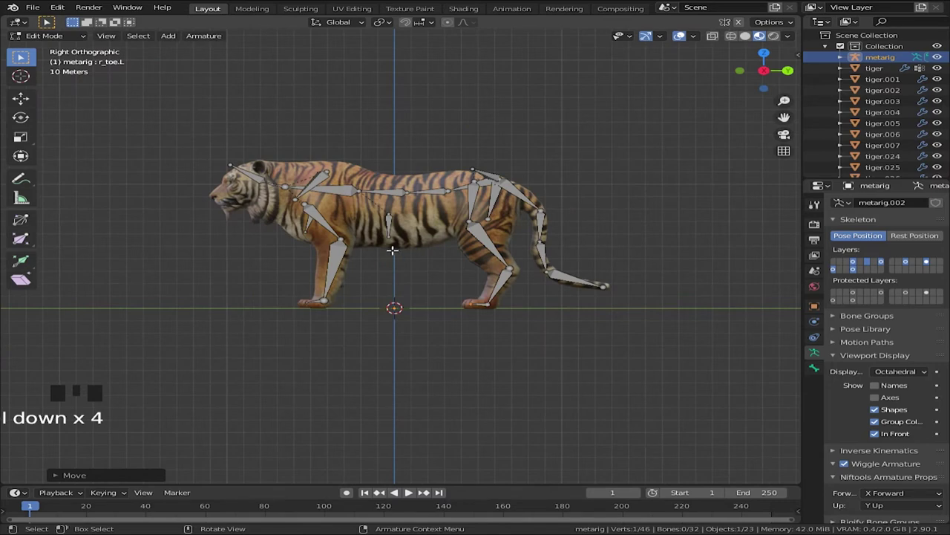
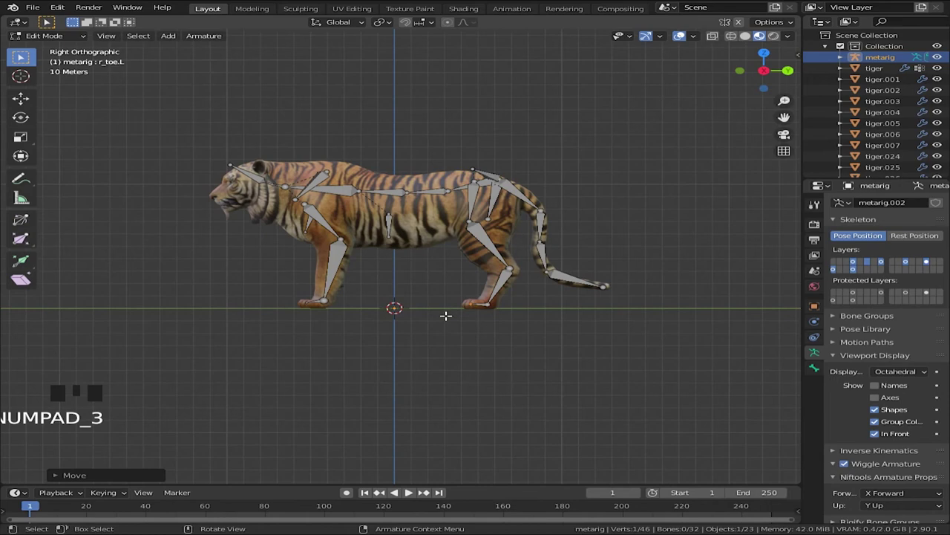
left_click_drag(56, 42, 428, 230)
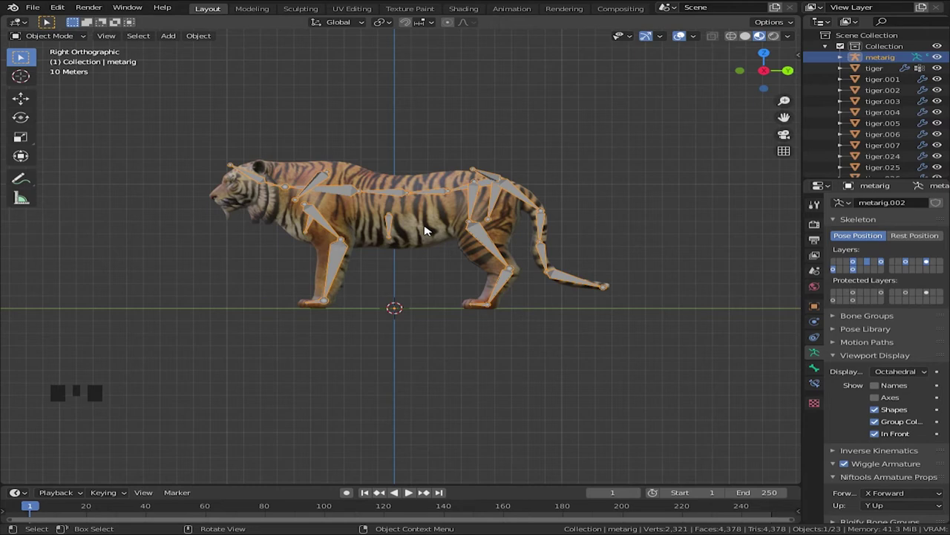
Select the generated rig and scale it up to match the tiger's size.
left_click_drag(435, 232, 907, 487)
left_click_drag(906, 487, 903, 479)
scroll("down", 3)
left_click_drag(424, 385, 434, 389)
key("KP_3")
key("s")
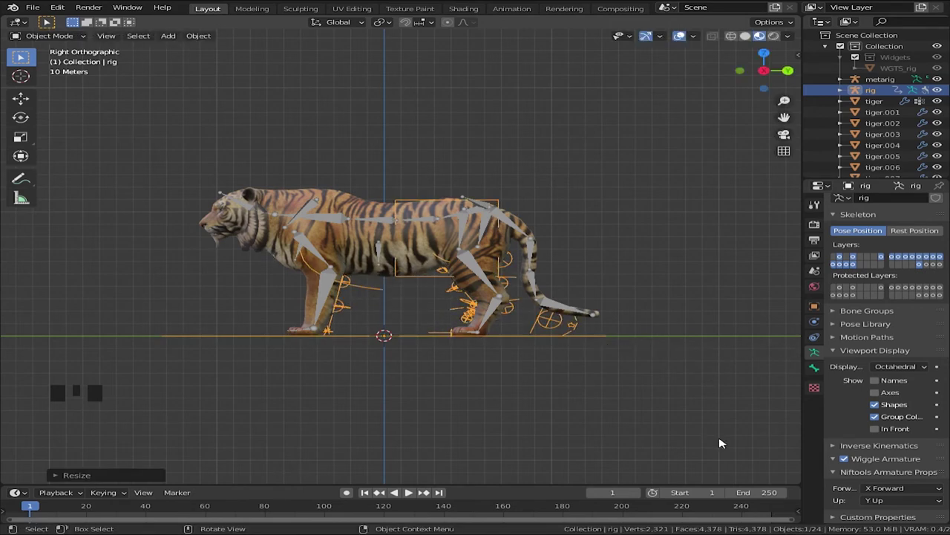
left_click(906, 436)
scroll("up", 3)
key("s")
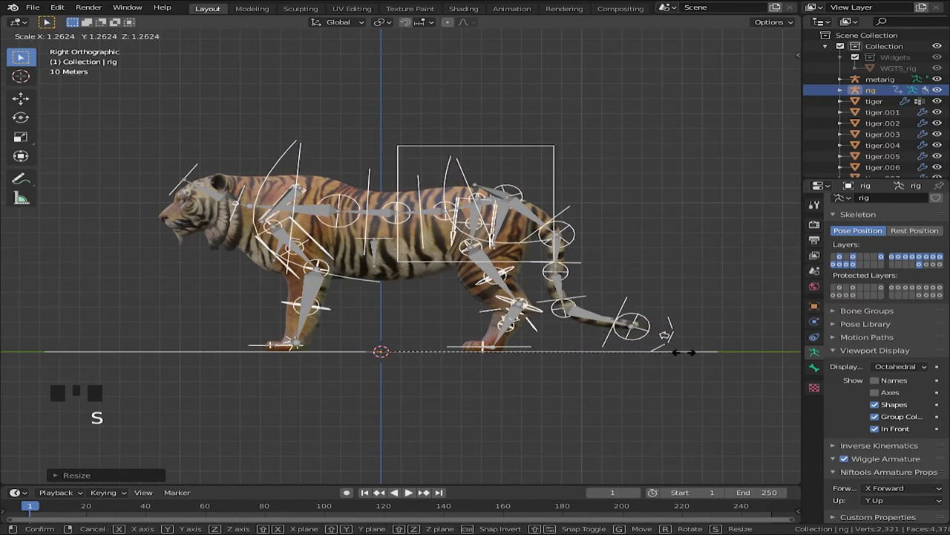
Centre the rig over the tiger's body along X from top view and check it in side view.
key("KP_7")
scroll("up", 3)
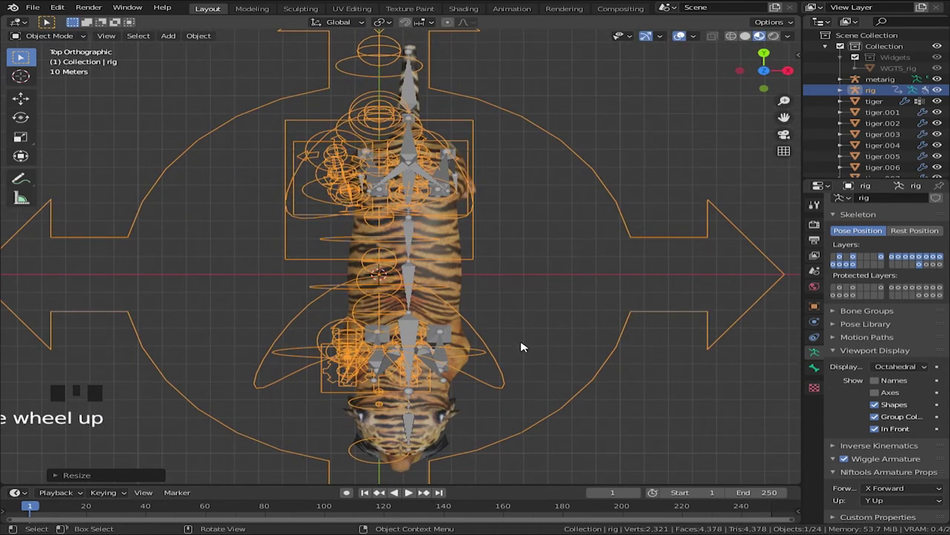
key("g")
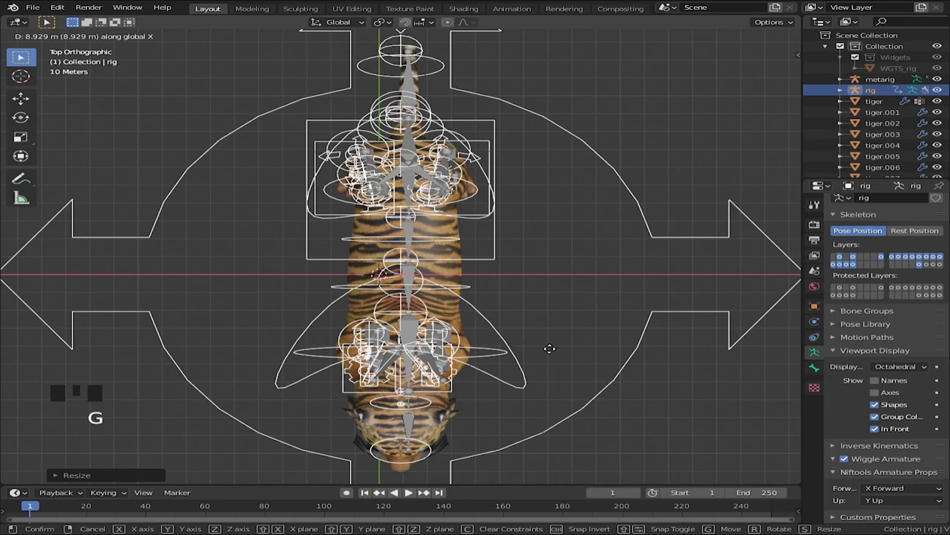
scroll("up", 3)
key("g")
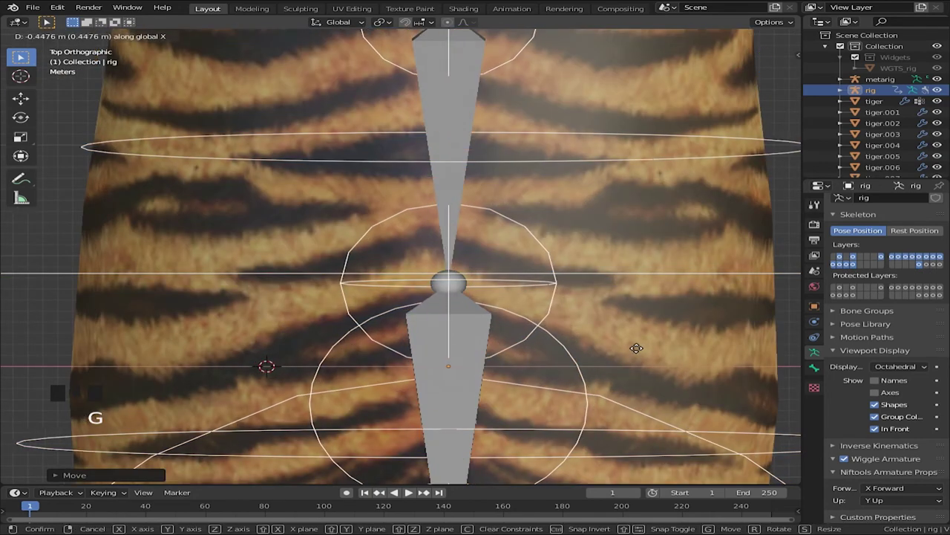
key("KP_3")
scroll("down", 3)
scroll("up", 3)
left_click_drag(525, 255, 527, 319)
scroll("up", 3)
key("s")
scroll("down", 3)
scroll("up", 3)
Hide the original metarig so only the control rig remains visible.
left_click(565, 252)
key("h")
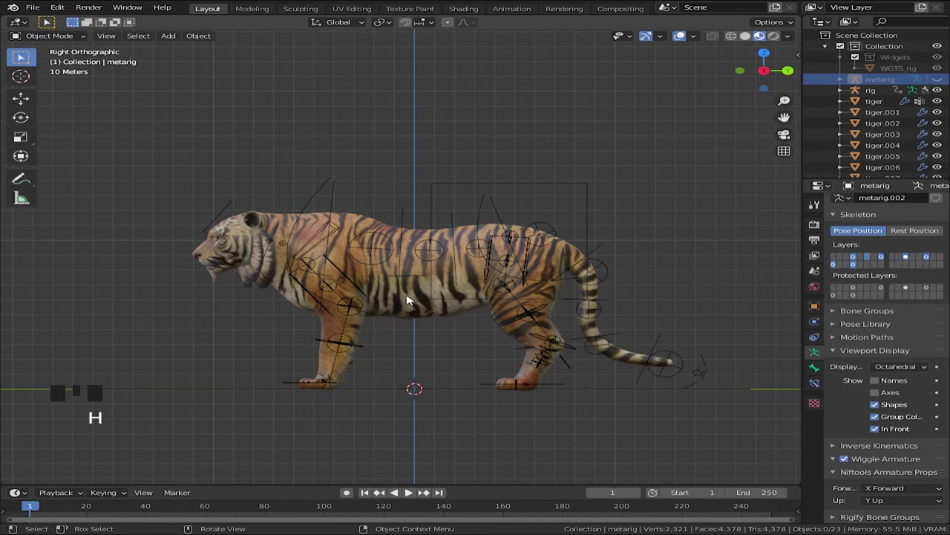
Parent all the tiger meshes to the rig with automatic weights.
key("a")
left_click(591, 204)
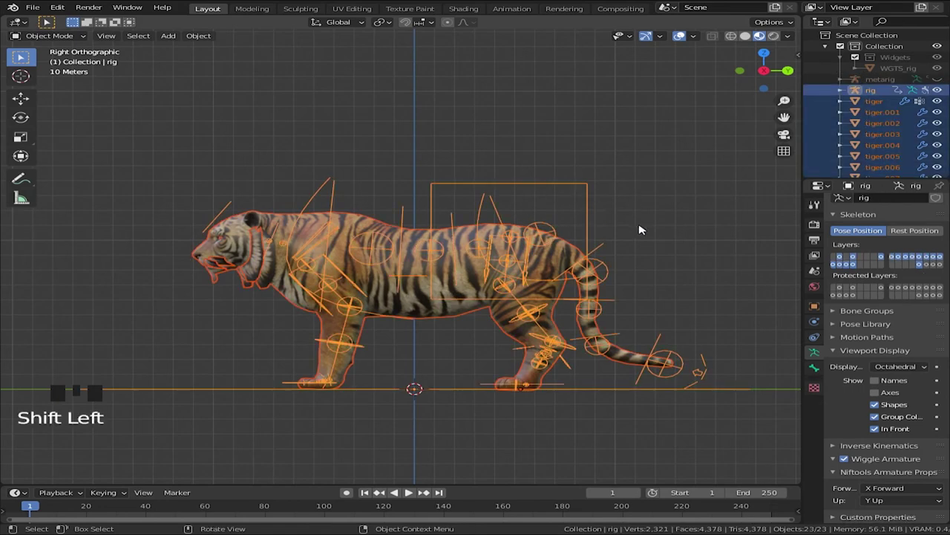
key("ctrl+p")
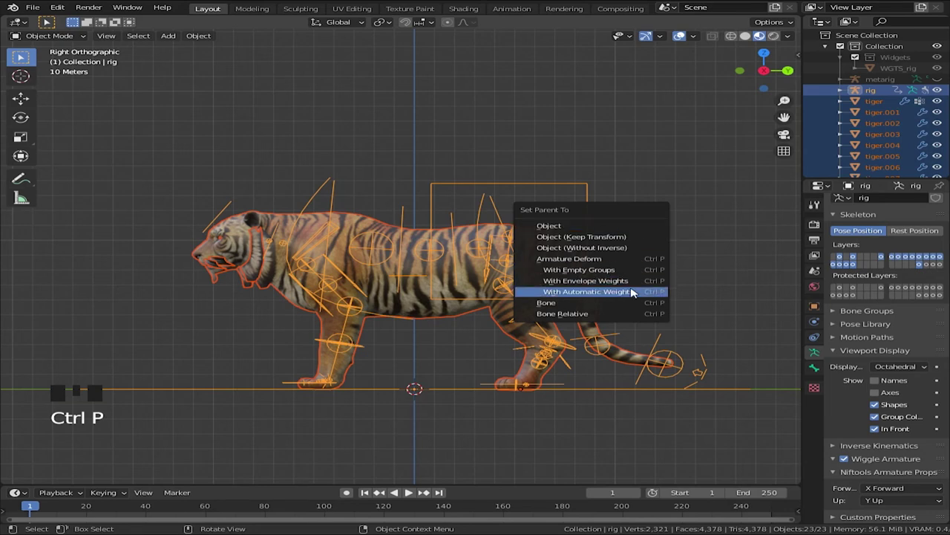
scroll("down", 3)
left_click(625, 339)
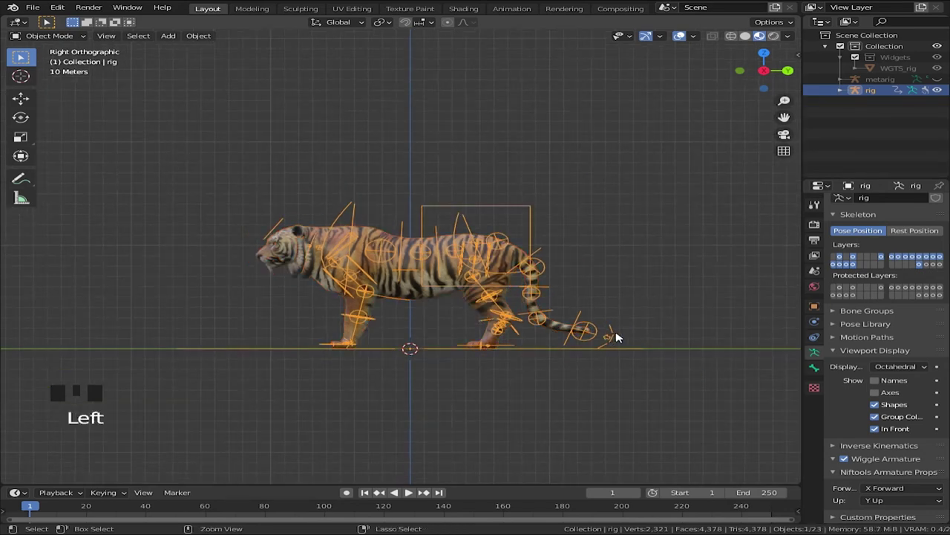
Enter Pose Mode and select the left front foot control to pose the leg.
left_click_drag(66, 43, 322, 349)
left_click(323, 349)
scroll("up", 3)
key("g")
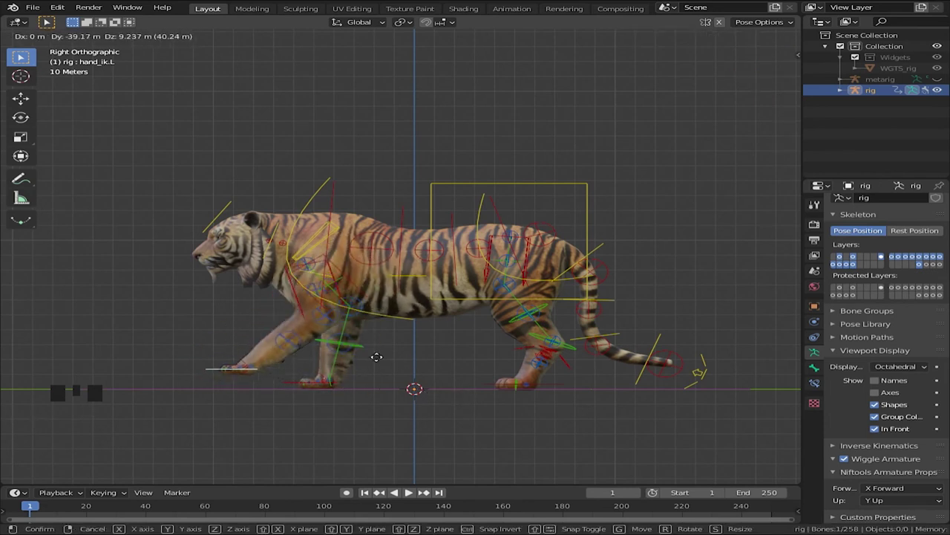
left_click(582, 206)
key("r")
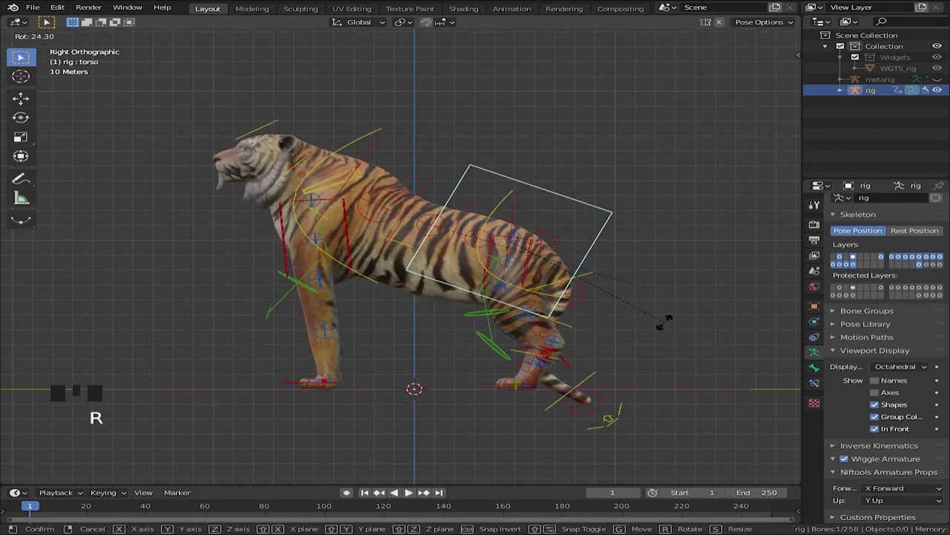
left_click(325, 191)
key("r")
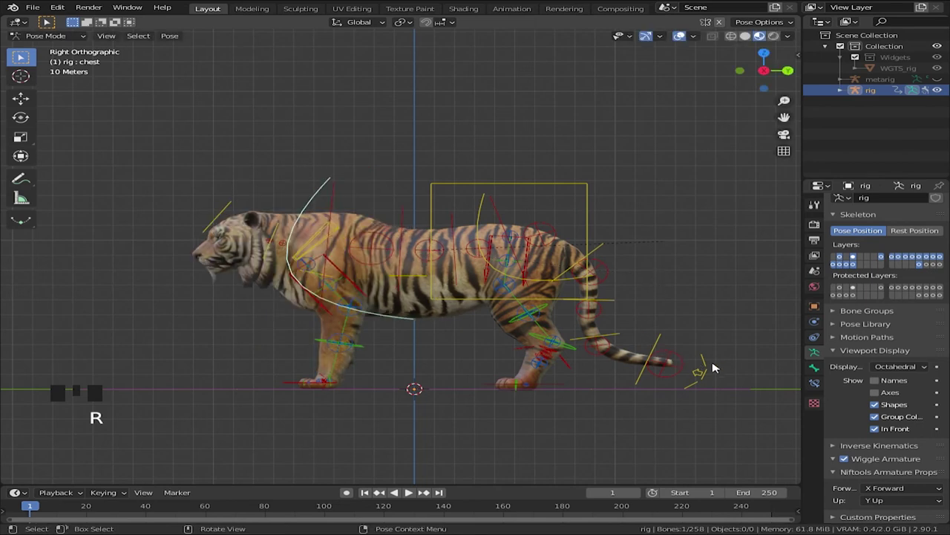
left_click(706, 370)
key("g")
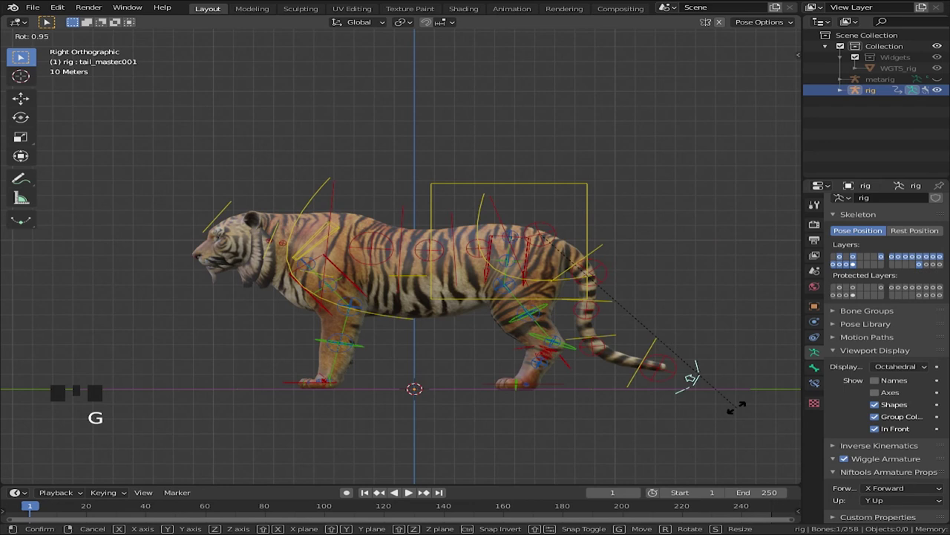
left_click(609, 246)
key("r")
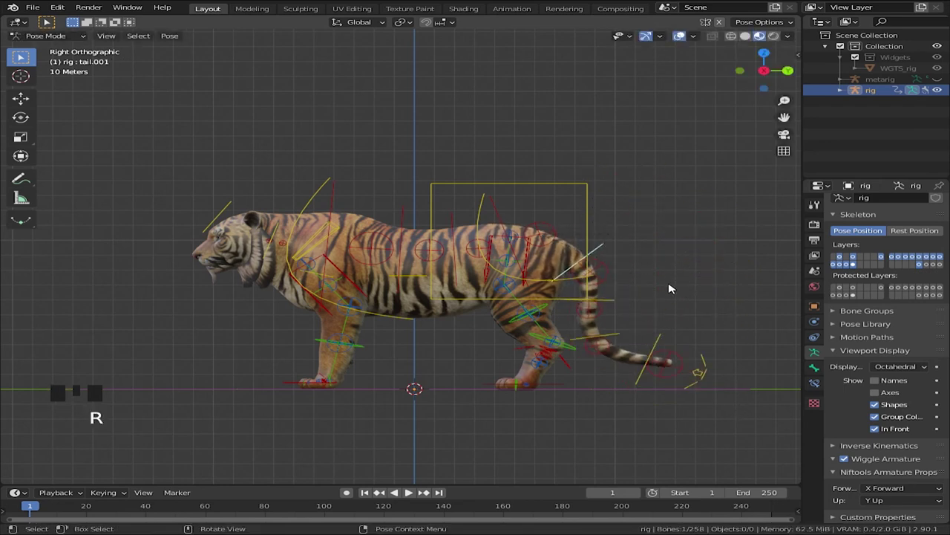
scroll("down", 3)
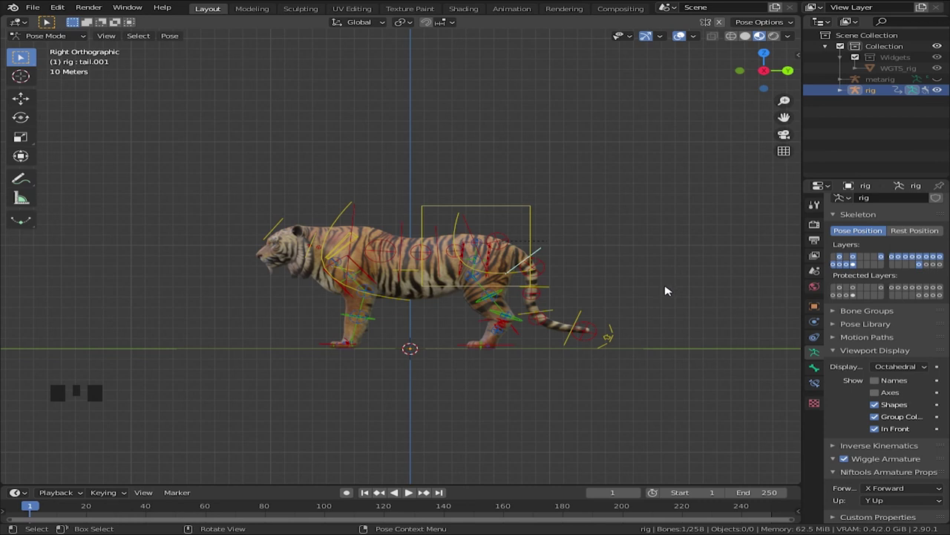
Return the rig to Object Mode and reframe the view on the whole tiger.
key("ctrl+Tab")
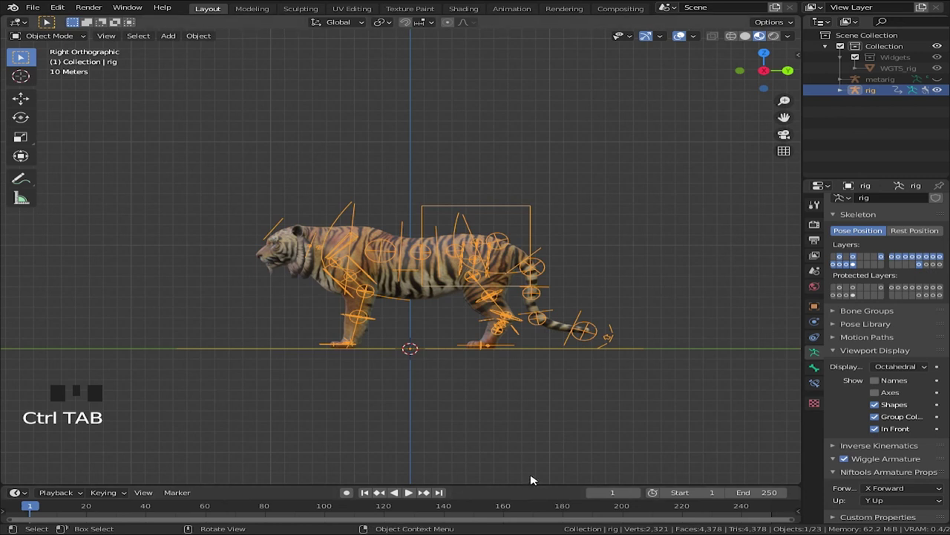
scroll("down", 3)
left_click_drag(530, 442, 529, 416)
scroll("up", 3)
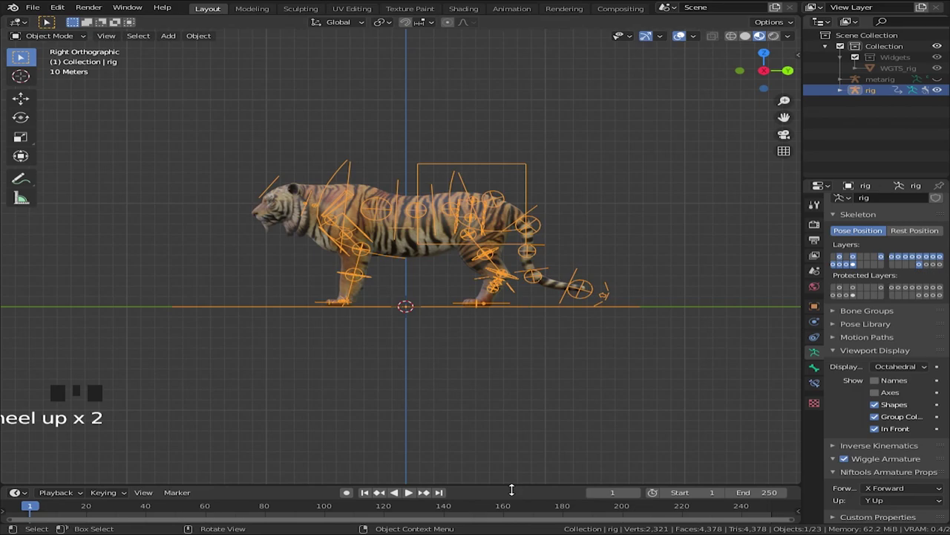